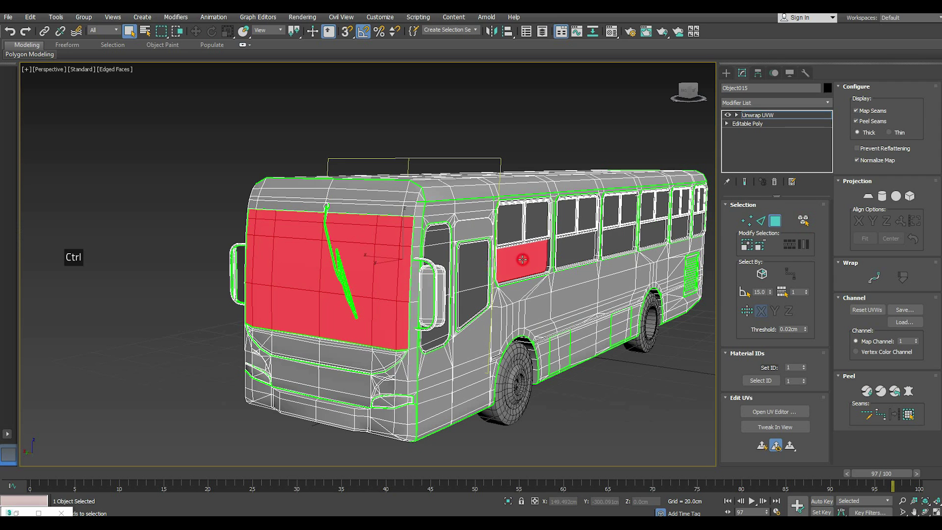
Step: Clear the face selection, then add the bus's side window glass to a new face selection
{"action": "scroll", "scroll_direction": "up", "scroll_amount": 3}
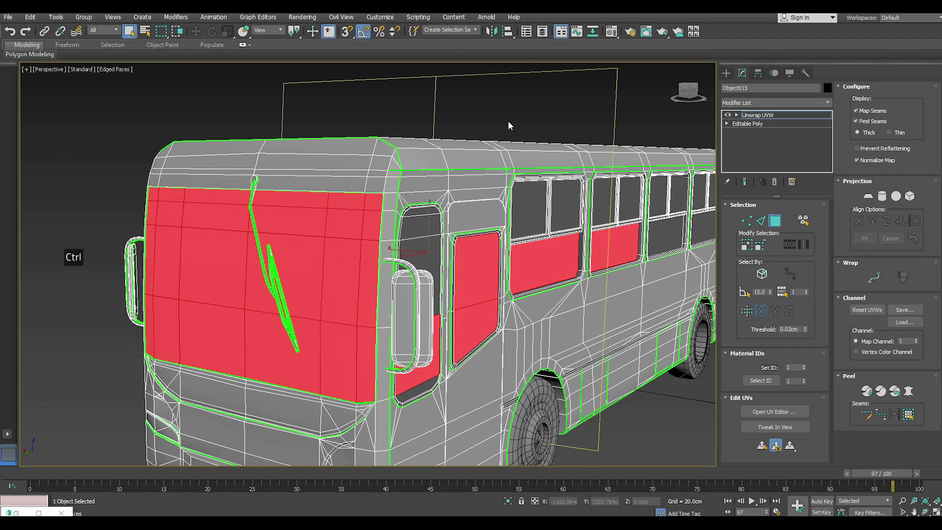
{"action": "left_click", "coordinate": [506, 111]}
{"action": "scroll", "scroll_direction": "down", "scroll_amount": 3}
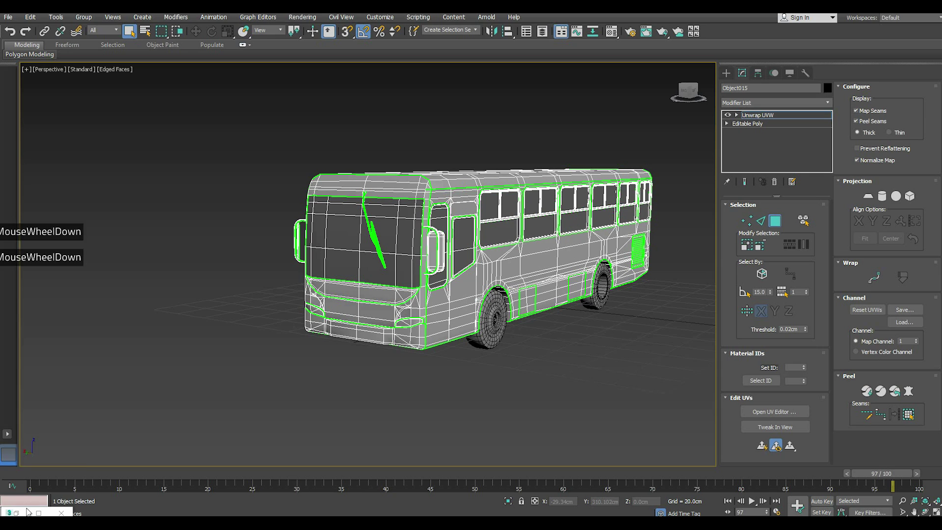
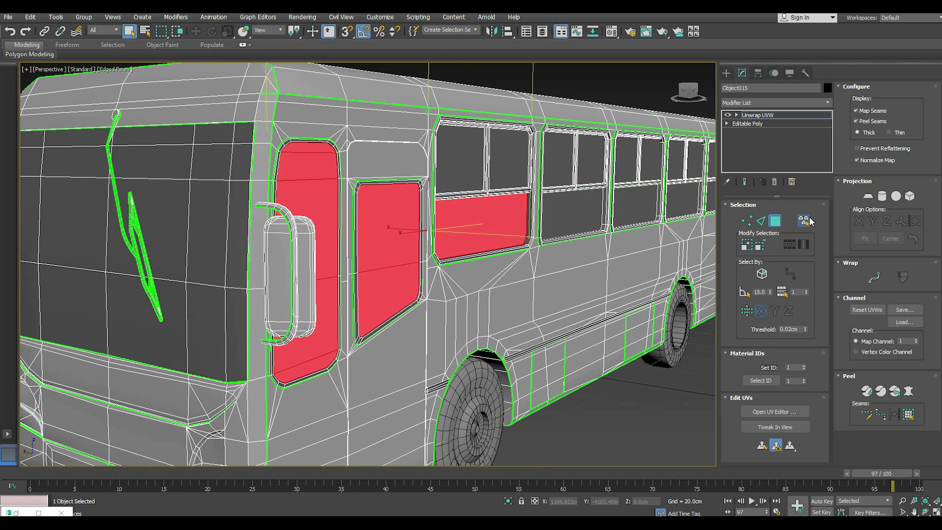
{"action": "double_click", "coordinate": [811, 222]}
Step: Orbit and zoom around the bus while adding the rear, side and door window glass faces
{"action": "scroll", "scroll_direction": "down", "scroll_amount": 3}
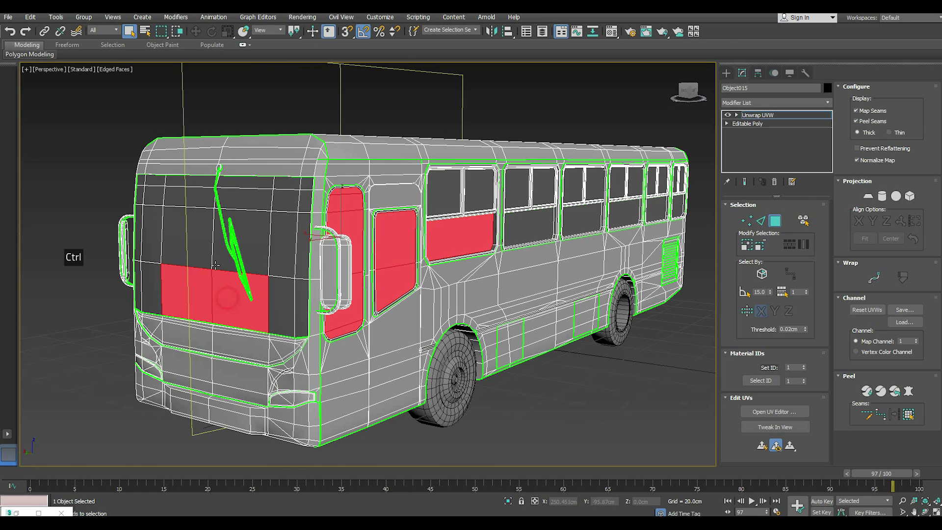
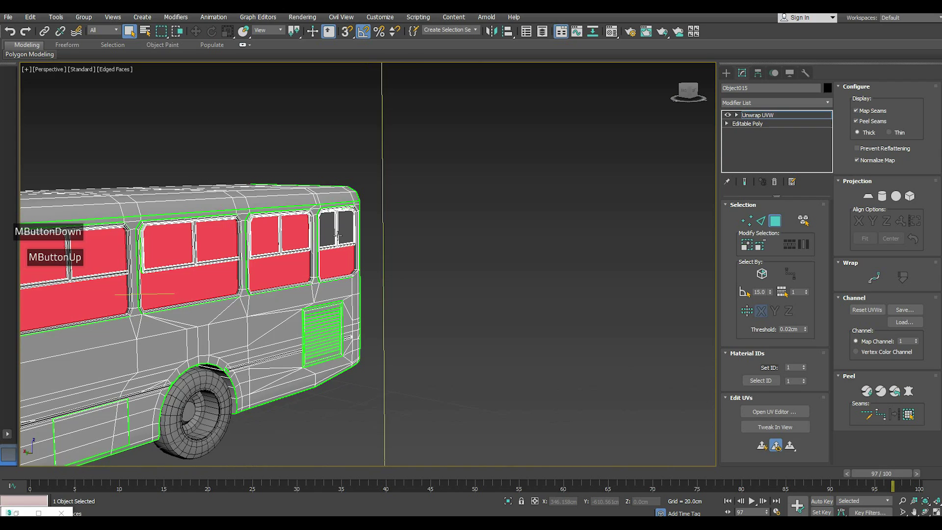
{"action": "scroll", "scroll_direction": "up", "scroll_amount": 3}
{"action": "scroll", "scroll_direction": "down", "scroll_amount": 3}
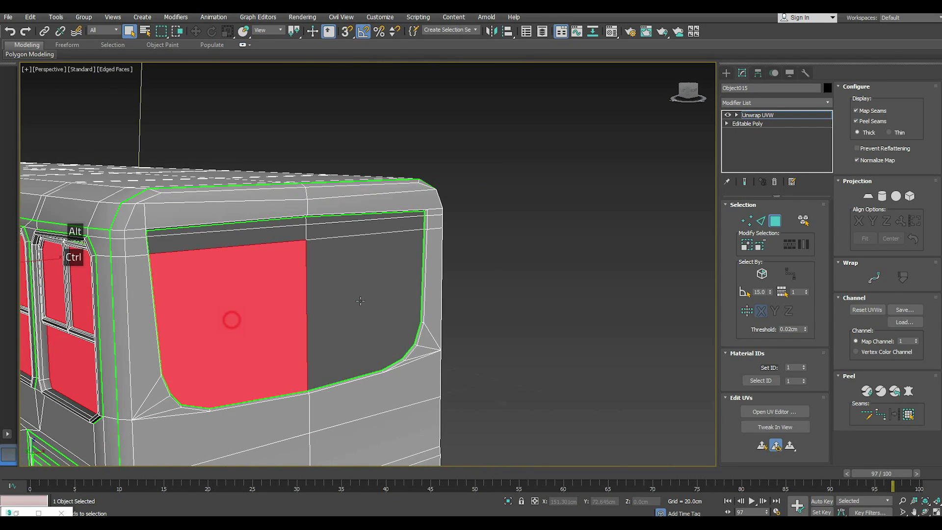
{"action": "scroll", "scroll_direction": "up", "scroll_amount": 3}
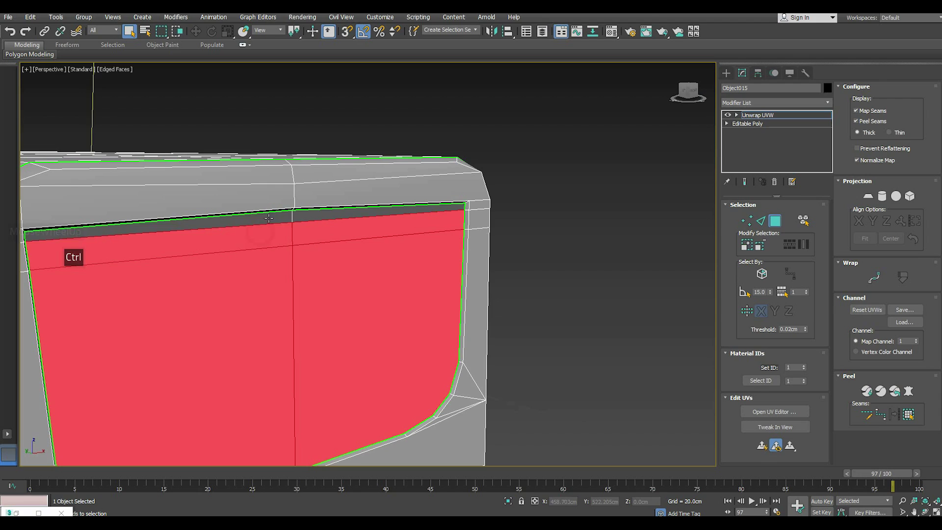
{"action": "scroll", "scroll_direction": "down", "scroll_amount": 3}
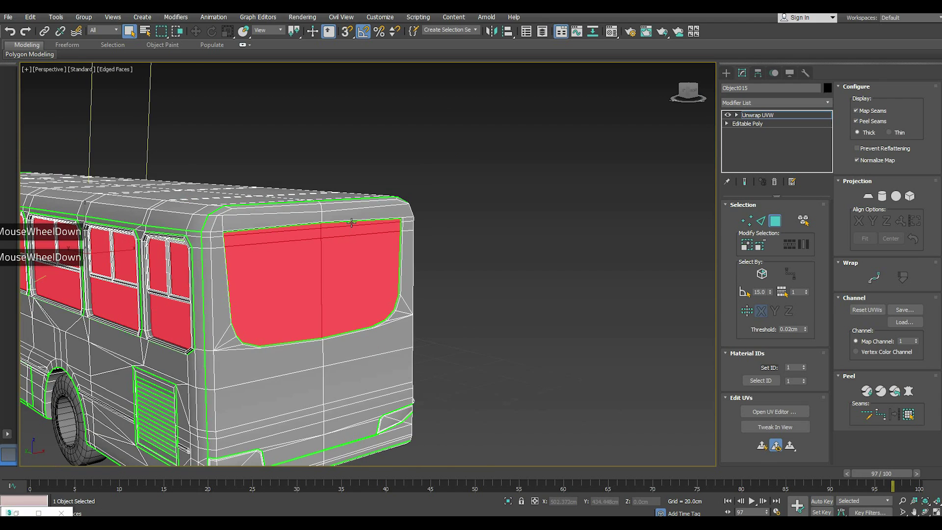
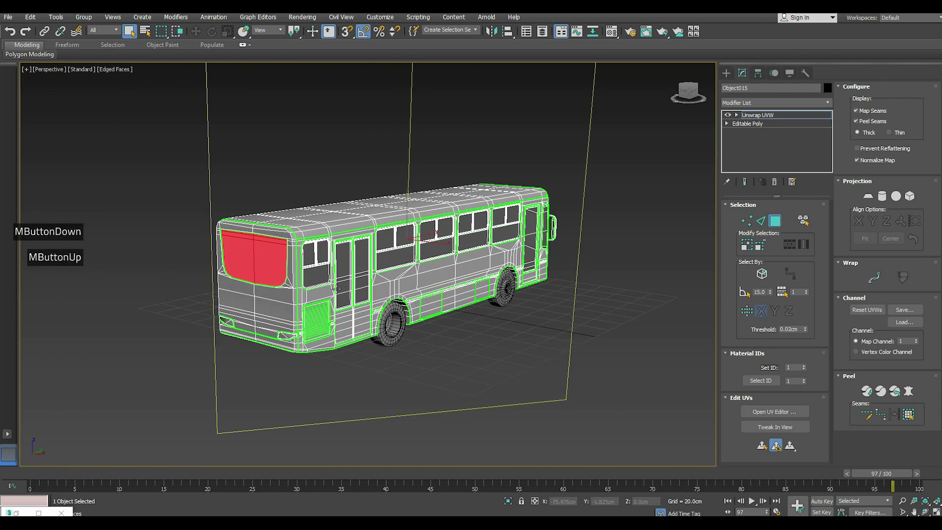
{"action": "scroll", "scroll_direction": "up", "scroll_amount": 3}
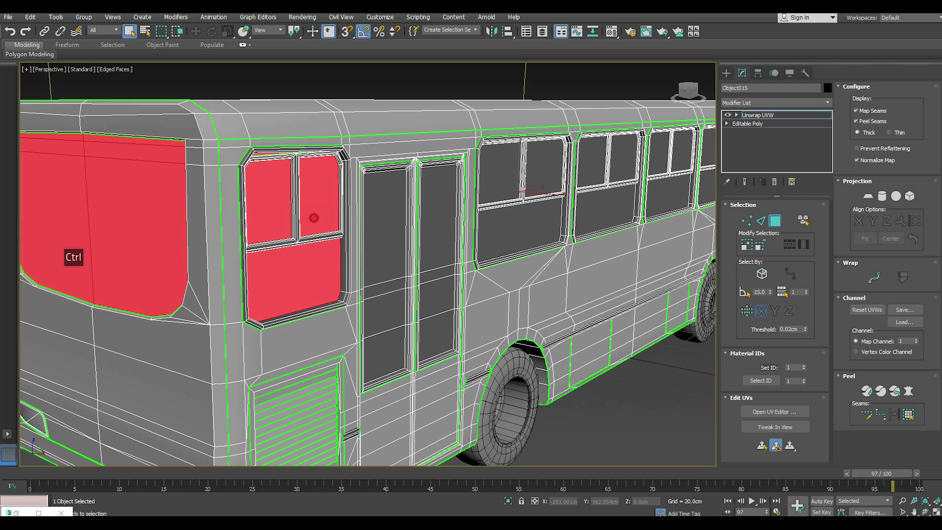
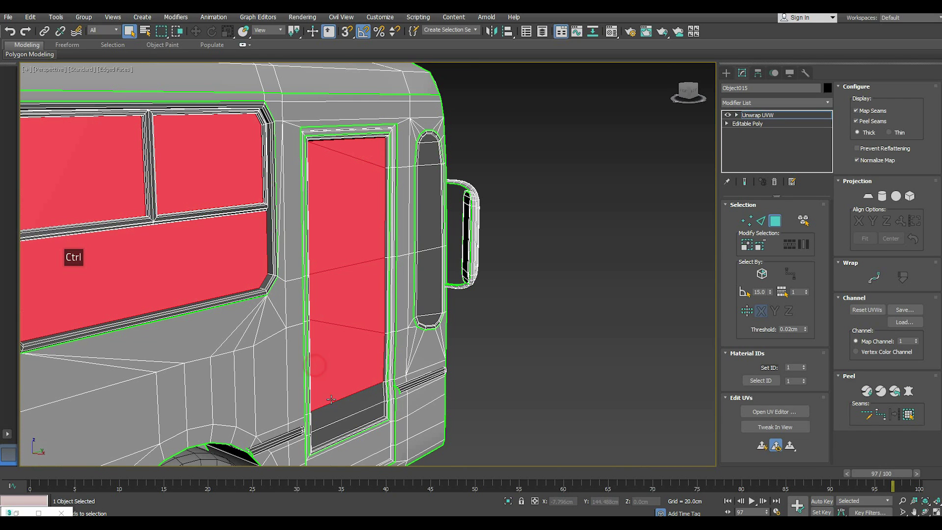
{"action": "scroll", "scroll_direction": "up", "scroll_amount": 3}
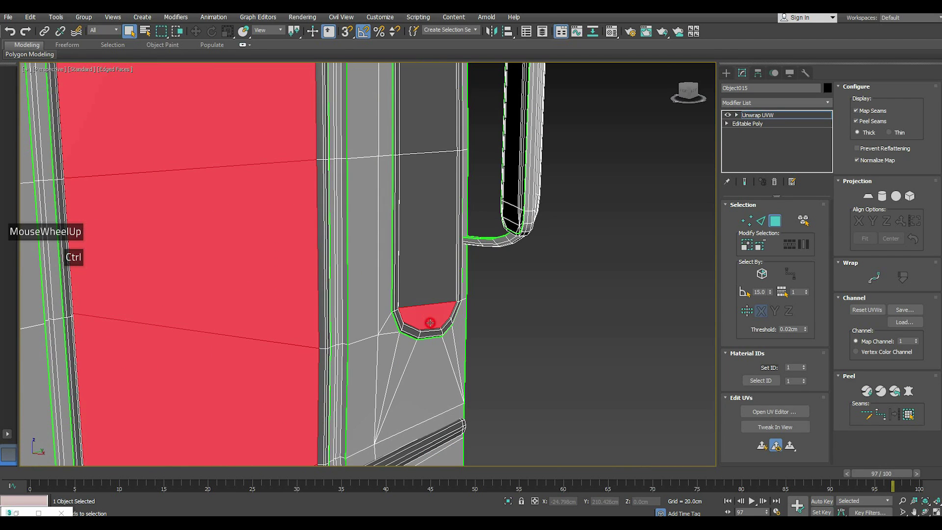
{"action": "scroll", "scroll_direction": "down", "scroll_amount": 3}
{"action": "scroll", "scroll_direction": "down", "scroll_amount": 3}
{"action": "scroll", "scroll_direction": "down", "scroll_amount": 3}
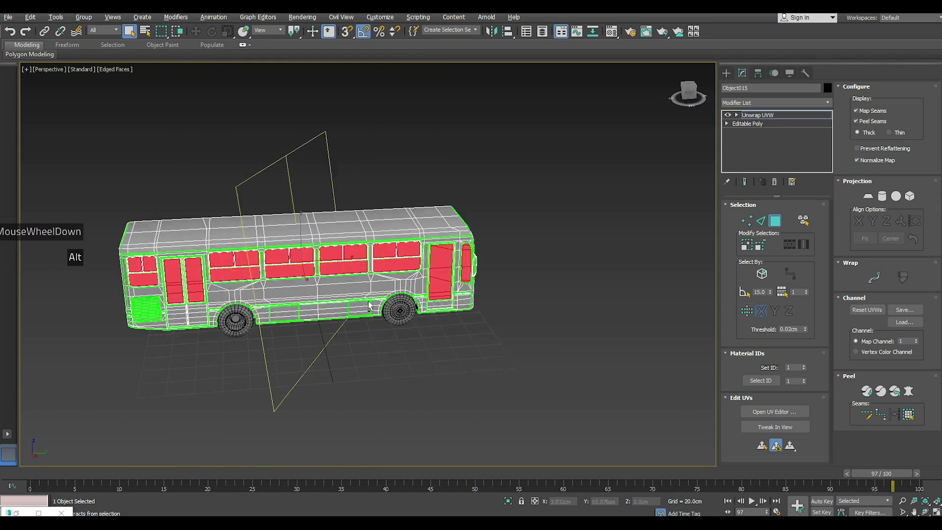
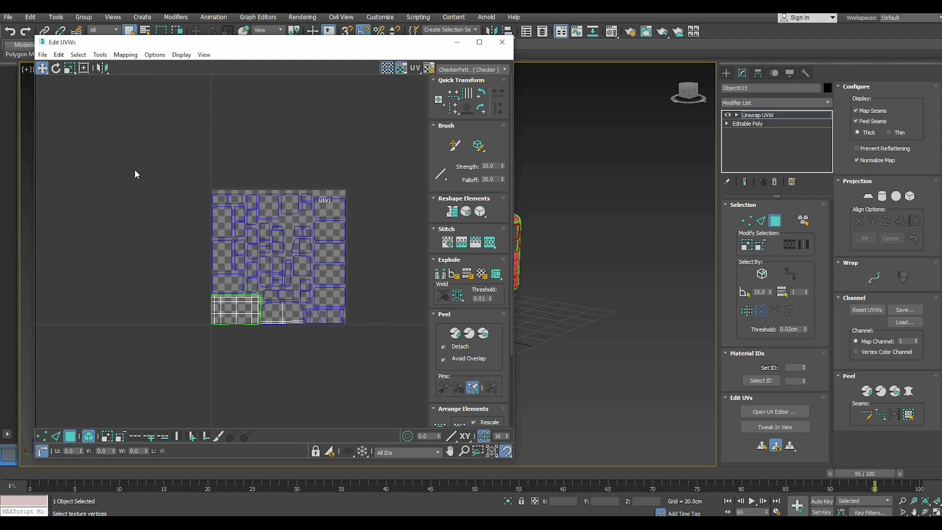
Step: Show the selected window glass faces in the UV editor and frame the full UV layout
{"action": "left_click", "coordinate": [253, 194]}
{"action": "scroll", "scroll_direction": "down", "scroll_amount": 3}
{"action": "scroll", "scroll_direction": "up", "scroll_amount": 3}
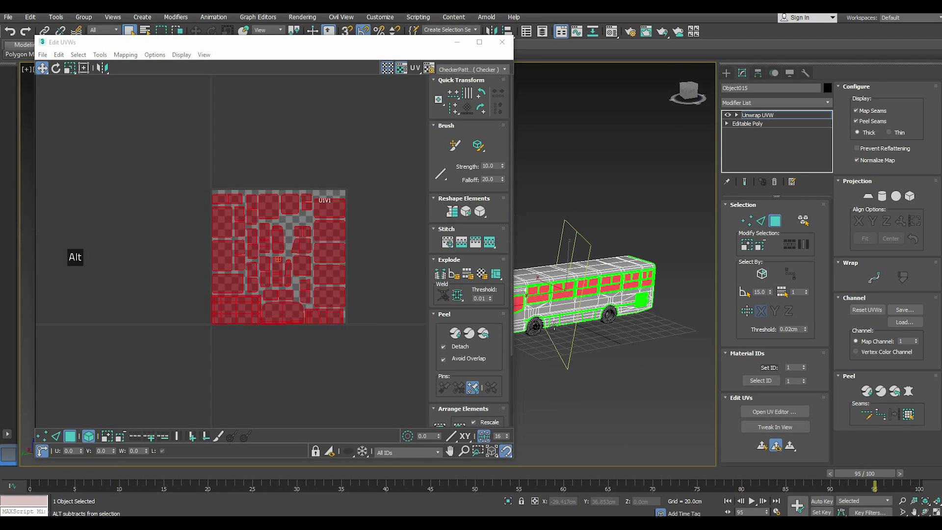
{"action": "scroll", "scroll_direction": "up", "scroll_amount": 3}
{"action": "scroll", "scroll_direction": "up", "scroll_amount": 3}
{"action": "scroll", "scroll_direction": "down", "scroll_amount": 3}
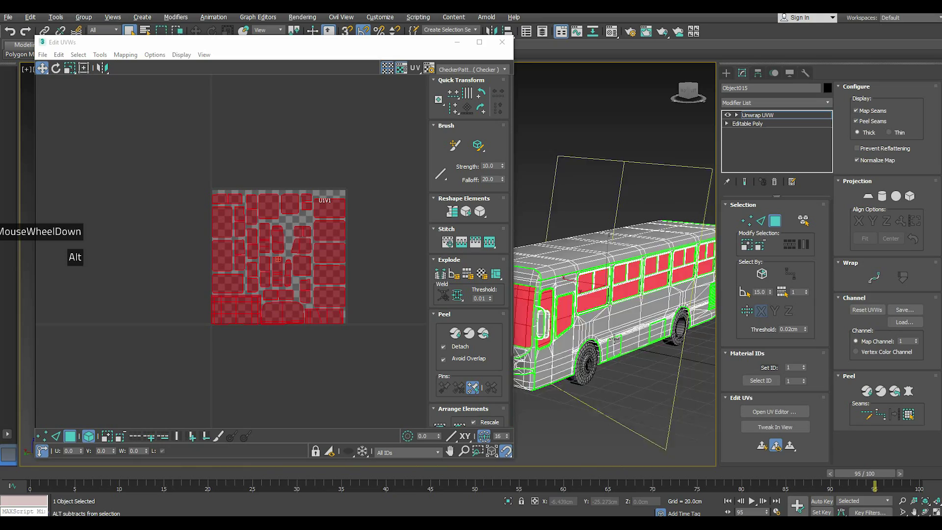
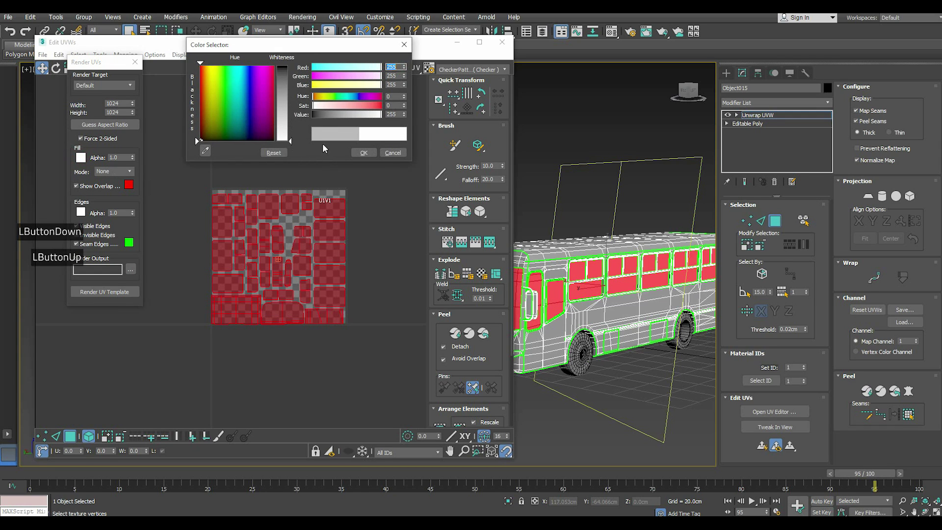
Step: Set the template fill colour, Solid mode, and name the JPEG output file Glass
{"action": "left_click", "coordinate": [361, 155]}
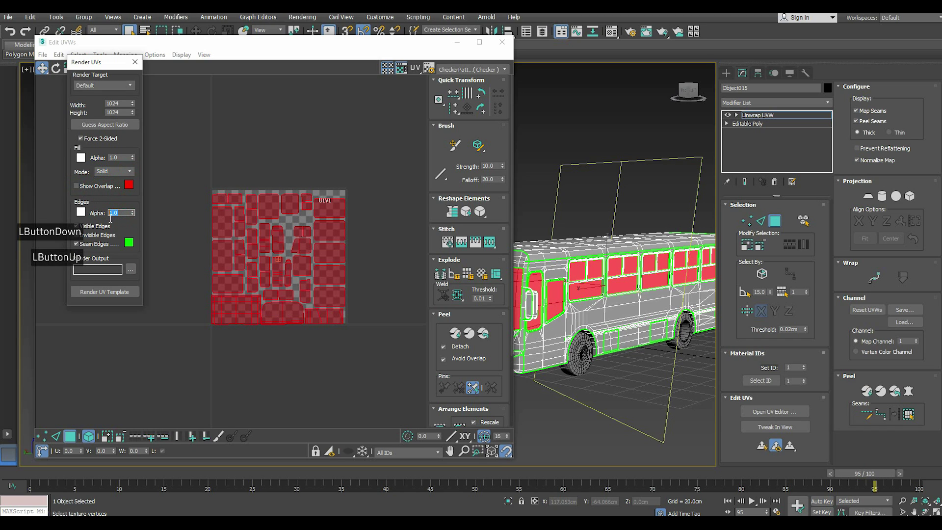
{"action": "key", "text": "0"}
{"action": "key", "text": "Return"}
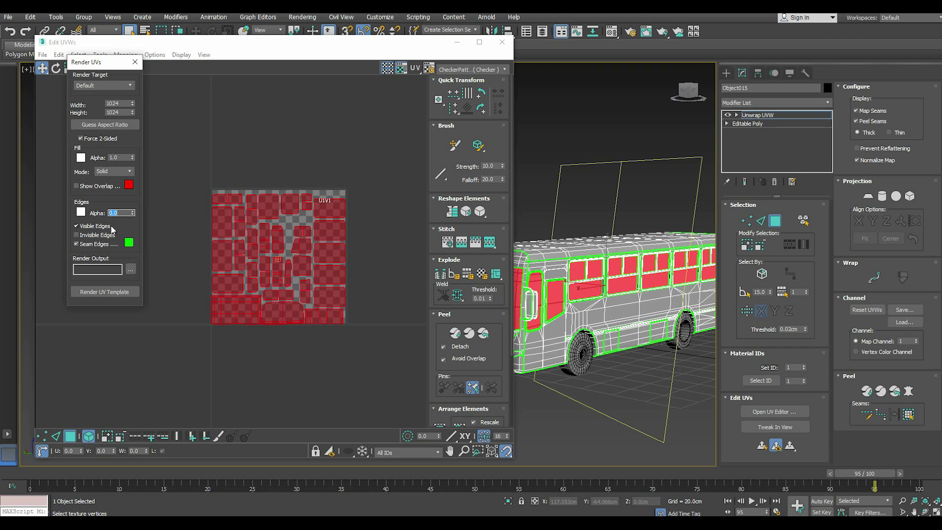
{"action": "left_click", "coordinate": [83, 217]}
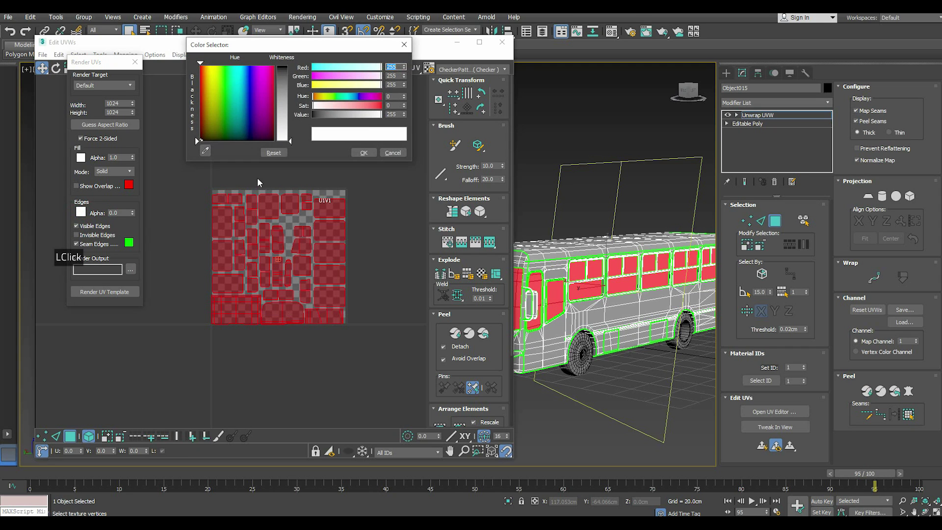
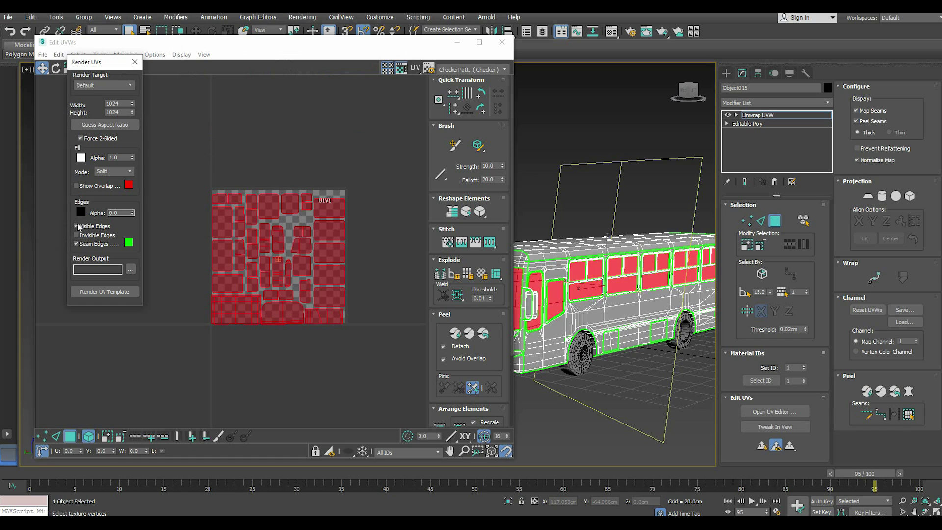
{"action": "left_click", "coordinate": [81, 228]}
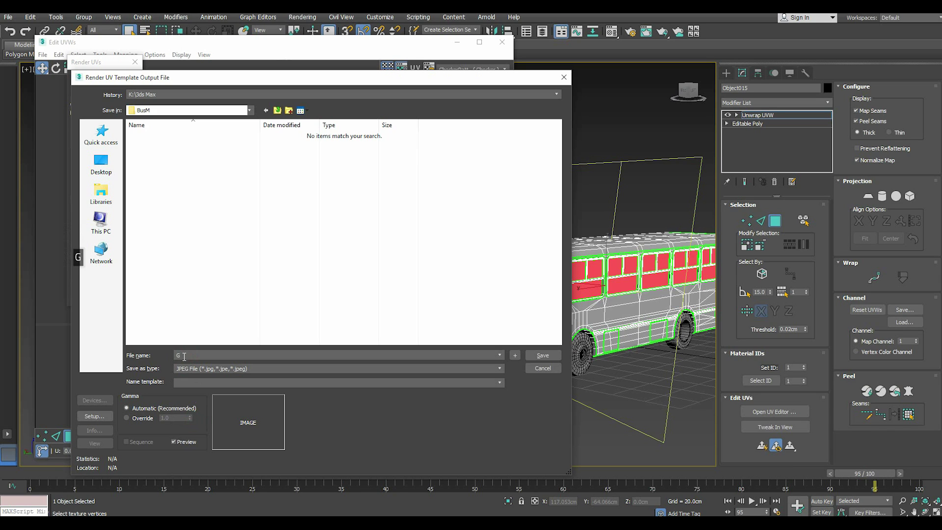
{"action": "type", "text": "lass"}
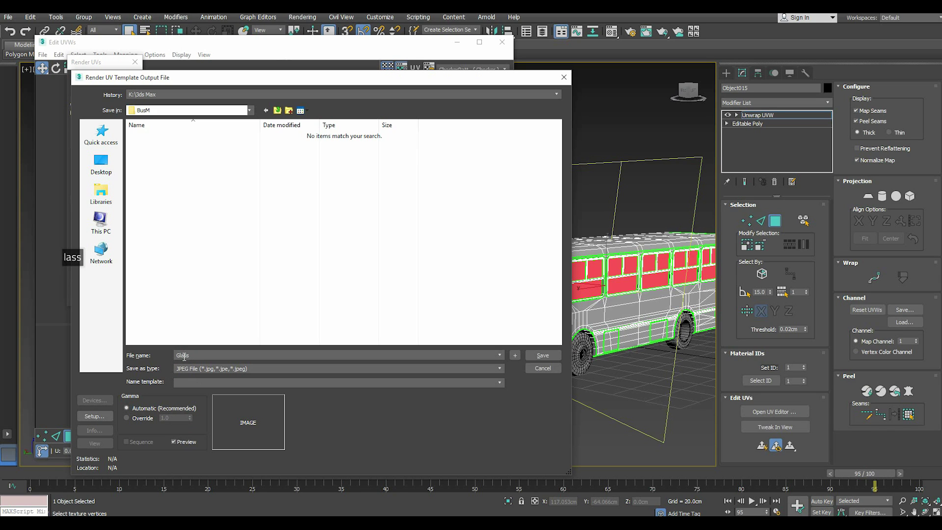
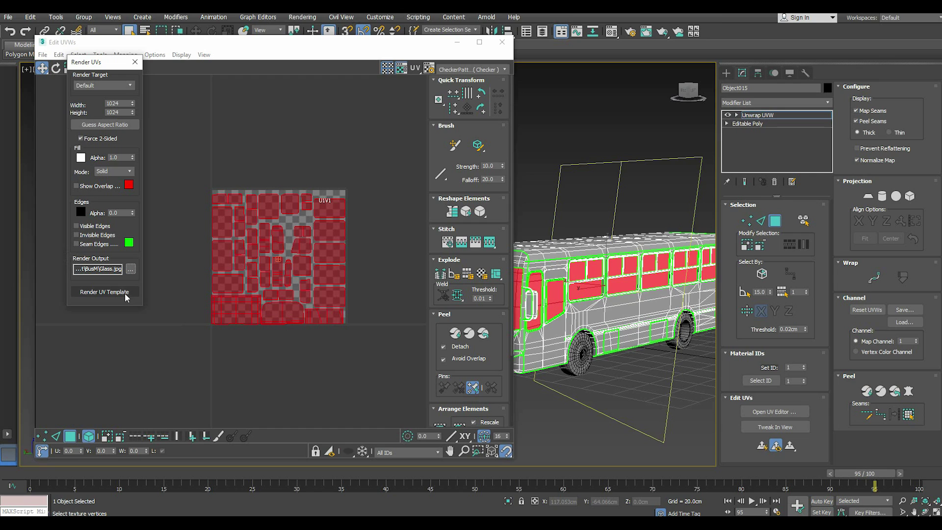
Step: Render the glass UV template, then close the render window and Render UVs settings
{"action": "left_click", "coordinate": [128, 297]}
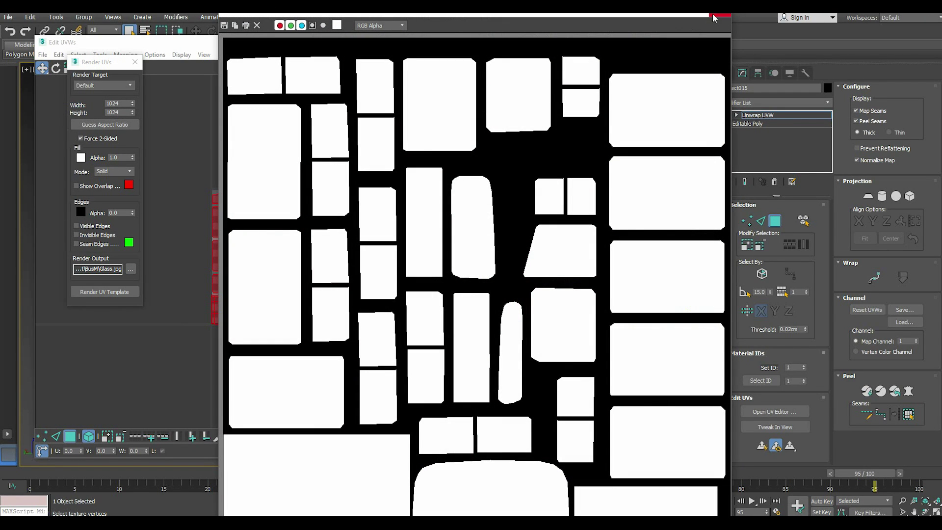
{"action": "left_click", "coordinate": [719, 18]}
{"action": "left_click", "coordinate": [139, 72]}
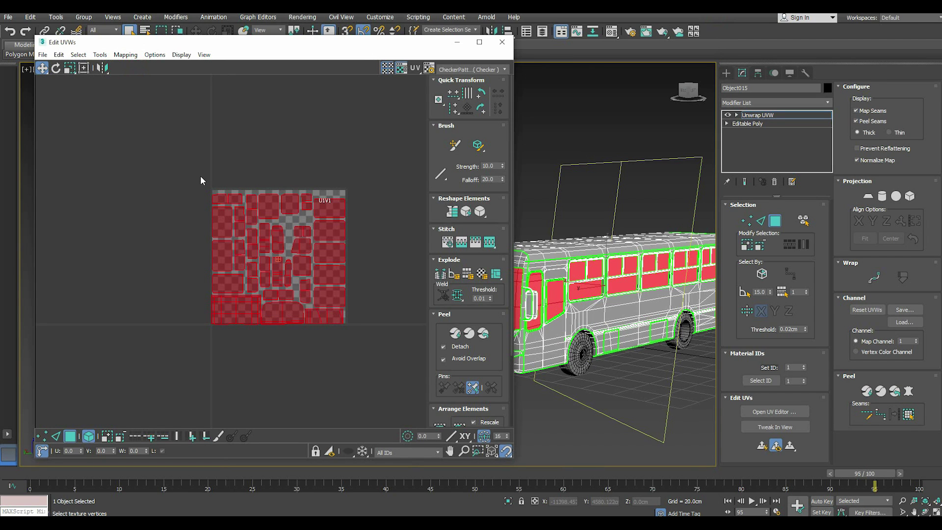
Step: Deselect the glass faces and close the bus body's Edit UVWs window
{"action": "right_click", "coordinate": [204, 180]}
{"action": "right_click", "coordinate": [203, 179]}
{"action": "right_click", "coordinate": [204, 179]}
{"action": "left_click", "coordinate": [212, 162]}
{"action": "double_click", "coordinate": [250, 166]}
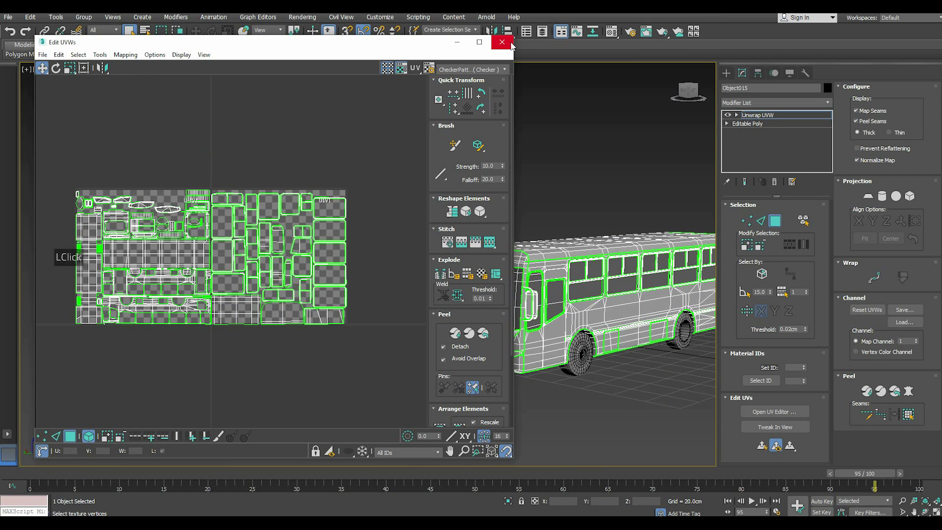
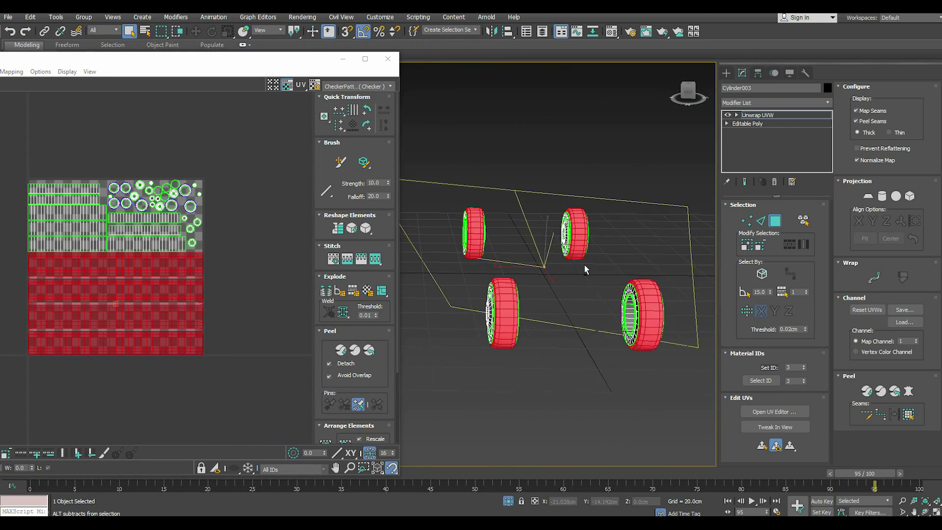
Step: Orbit and zoom the viewport onto the wheels to pick out the rim faces
{"action": "scroll", "scroll_direction": "up", "scroll_amount": 3}
{"action": "scroll", "scroll_direction": "up", "scroll_amount": 3}
{"action": "scroll", "scroll_direction": "down", "scroll_amount": 3}
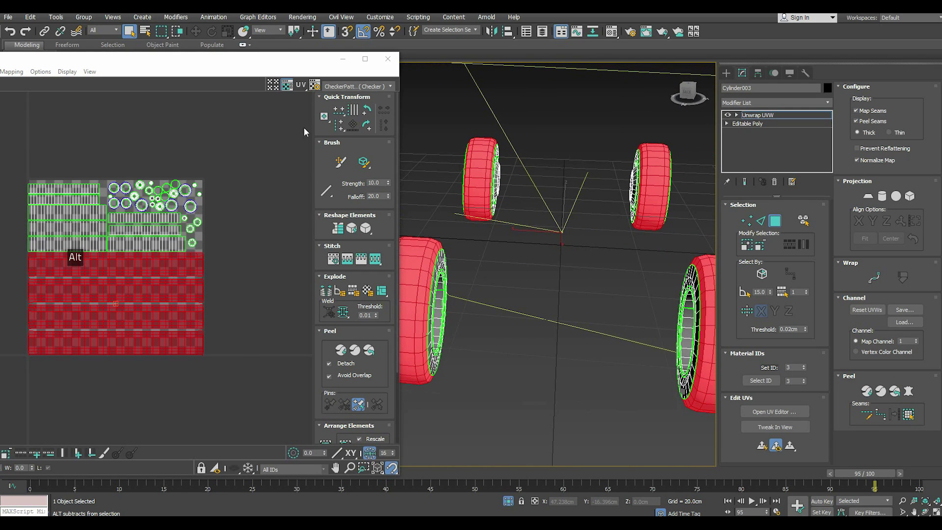
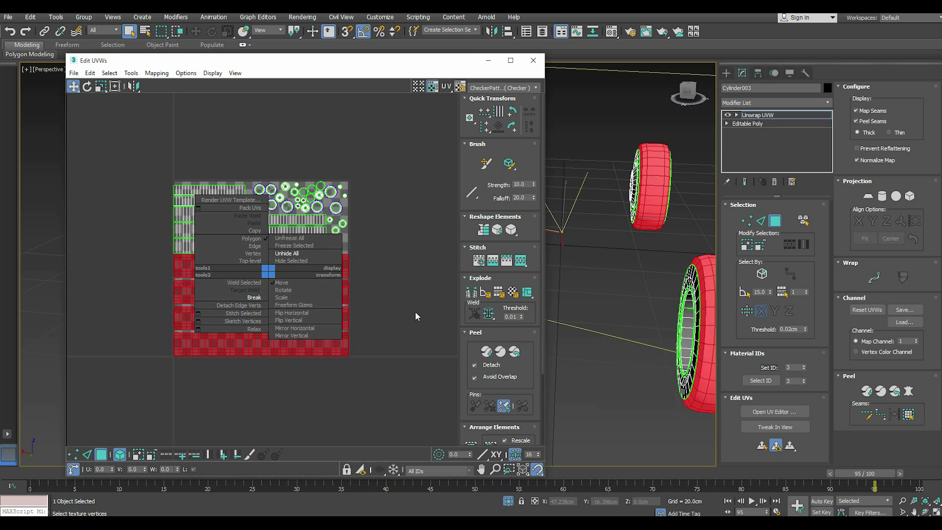
{"action": "middle_click", "coordinate": [417, 314]}
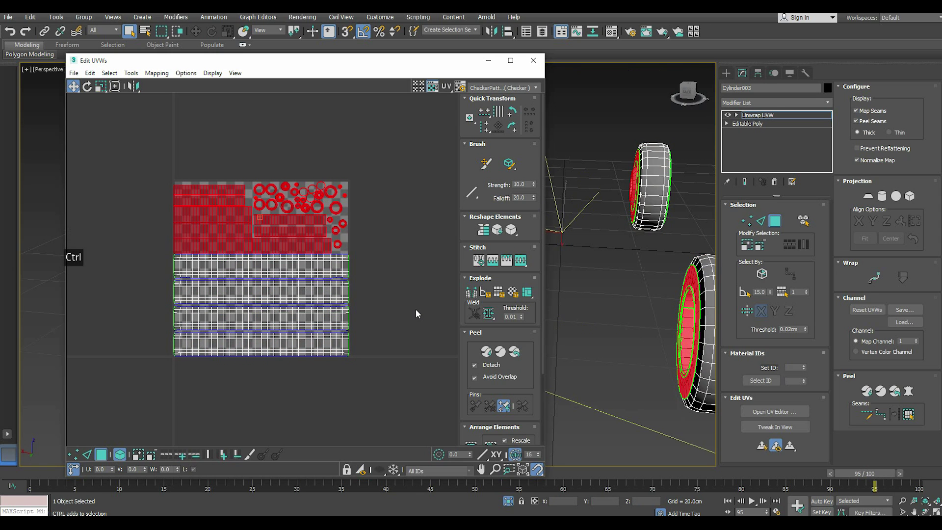
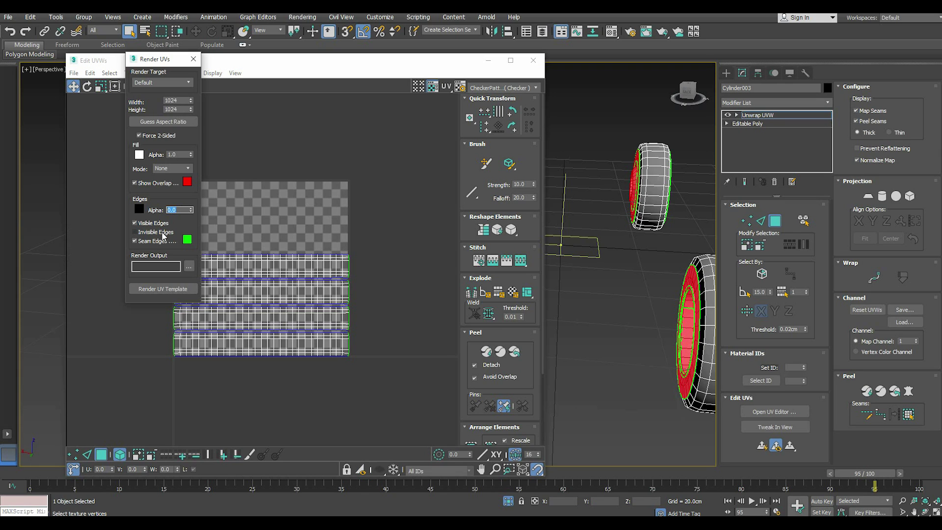
Step: Render the Treads template without visible or seam edges, then close the render windows
{"action": "left_click", "coordinate": [136, 226]}
{"action": "left_click", "coordinate": [137, 245]}
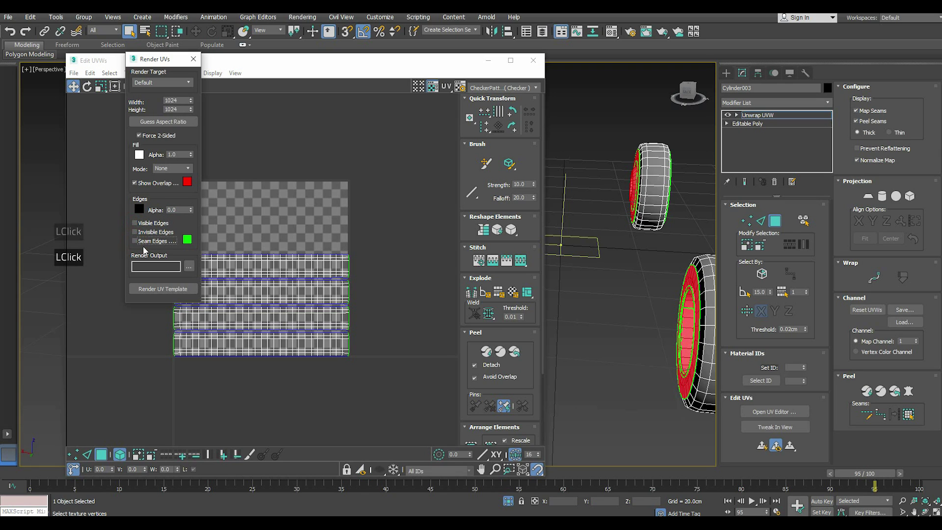
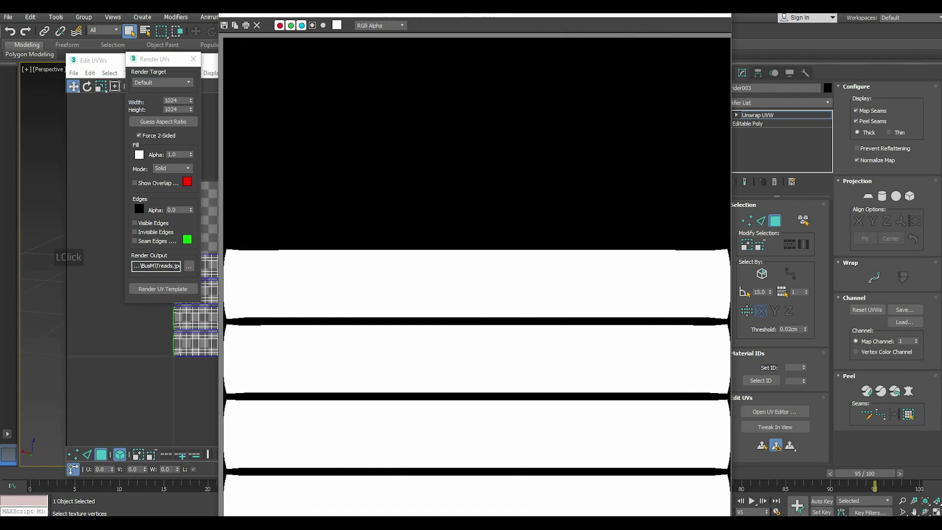
{"action": "left_click", "coordinate": [728, 19]}
{"action": "left_click", "coordinate": [198, 62]}
Step: Unhide the rim UVs again from the UV editor quad menu
{"action": "right_click", "coordinate": [263, 216]}
{"action": "right_click", "coordinate": [270, 206]}
{"action": "left_click", "coordinate": [279, 195]}
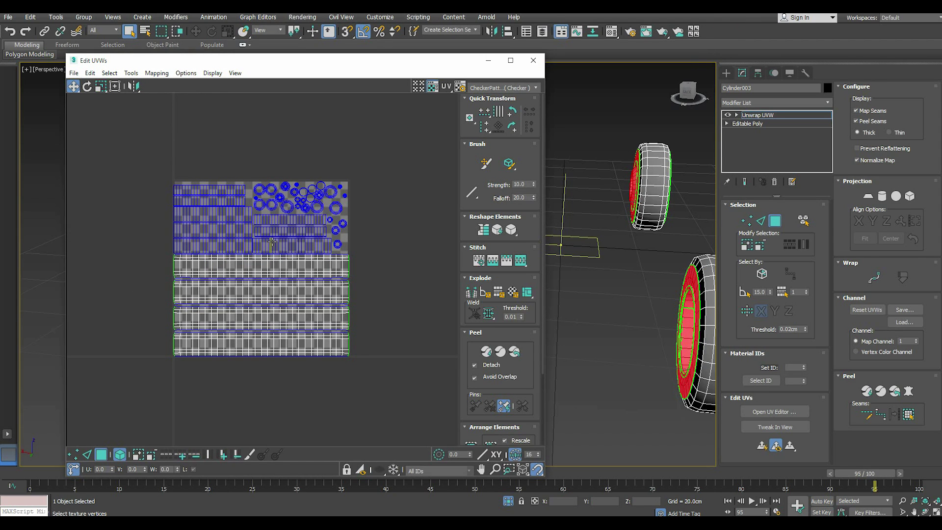
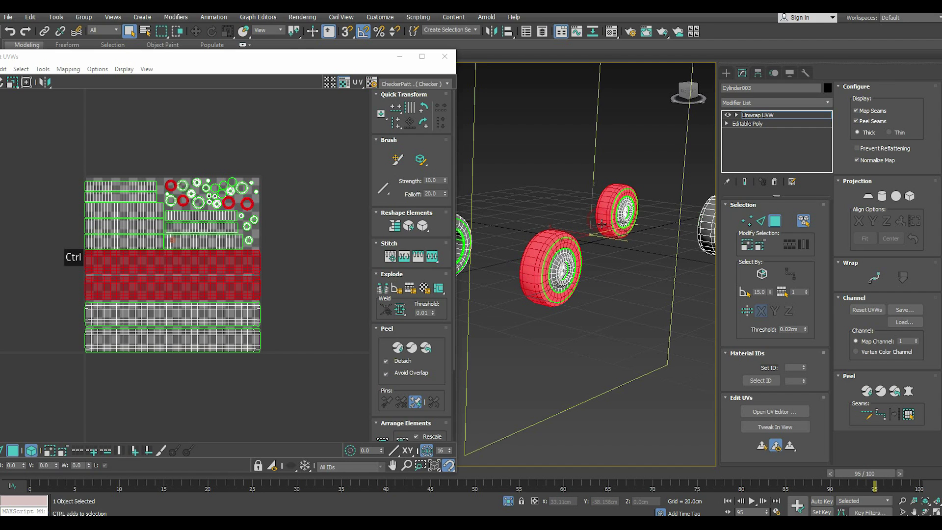
Step: Zoom the UV layout while selecting the wheel tread strip faces
{"action": "scroll", "scroll_direction": "down", "scroll_amount": 3}
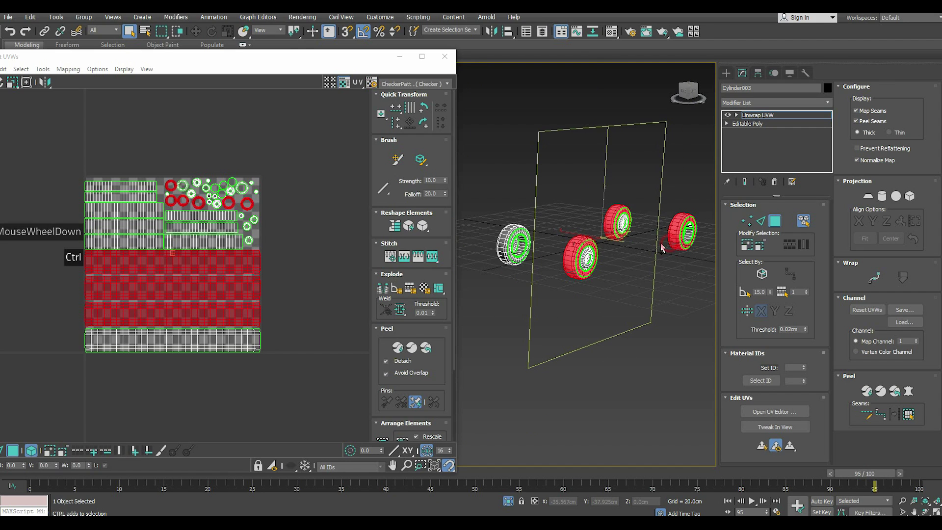
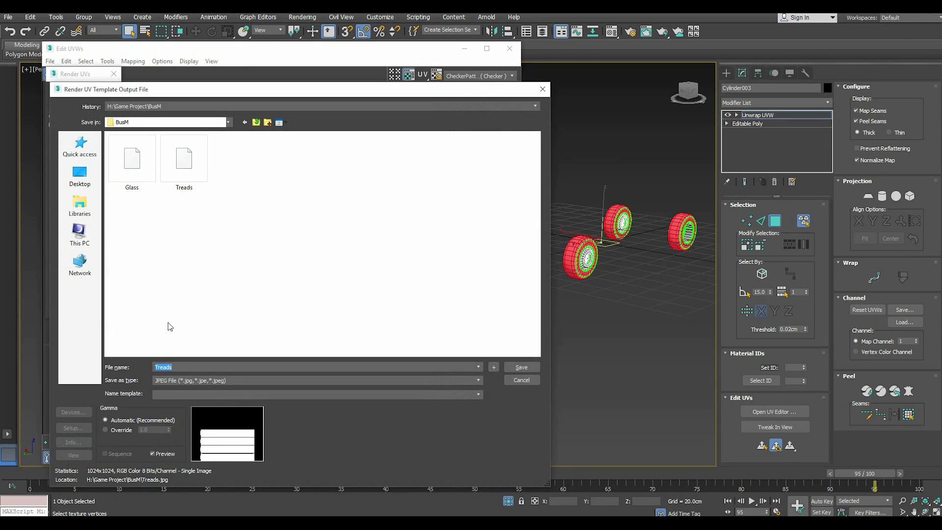
Step: Name the rim template file Rims, then unhide all wheel UVs and close the UV editor
{"action": "type", "text": "im"}
{"action": "key", "text": "s"}
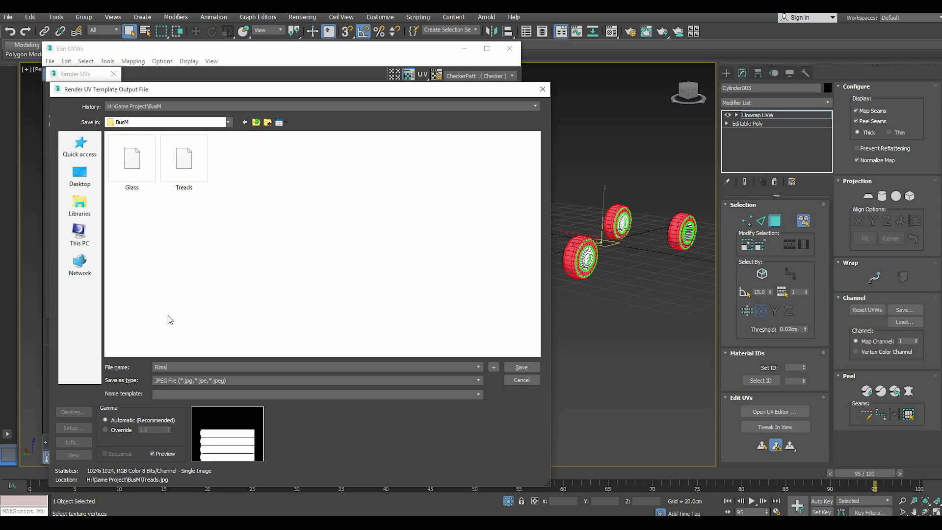
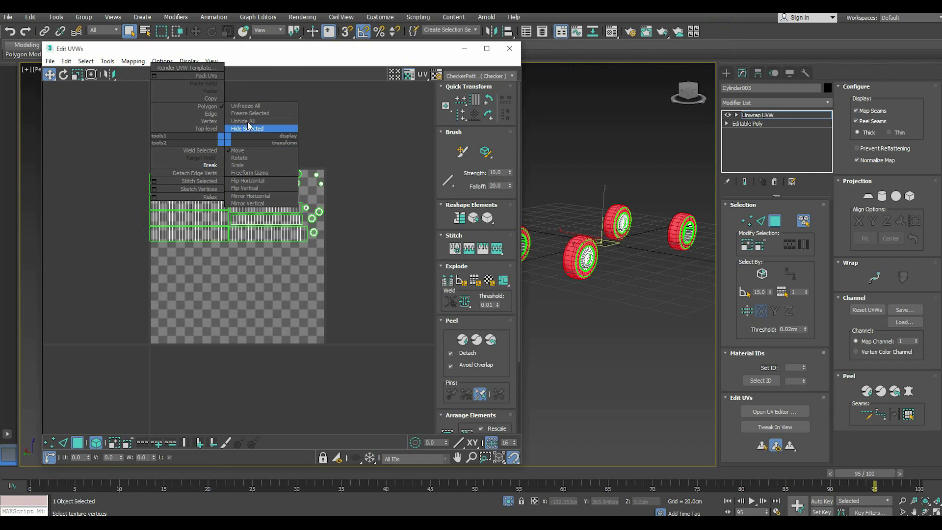
{"action": "left_click", "coordinate": [251, 124]}
{"action": "left_click", "coordinate": [262, 127]}
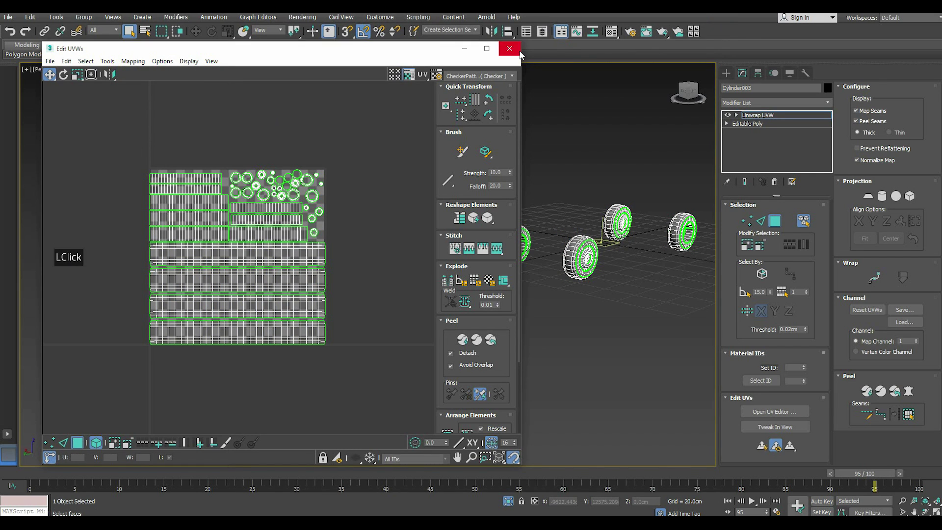